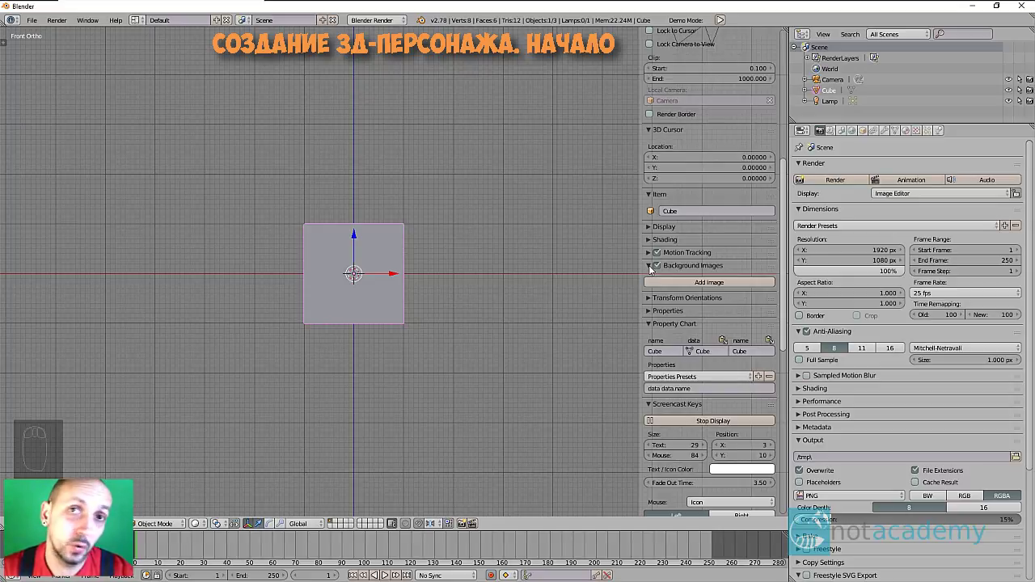
# - Add a new background image slot and choose the Front axis for it
pyautogui.moveTo(694, 285); pyautogui.dragTo(725, 292)
pyautogui.moveTo(725, 292); pyautogui.dragTo(776, 285)
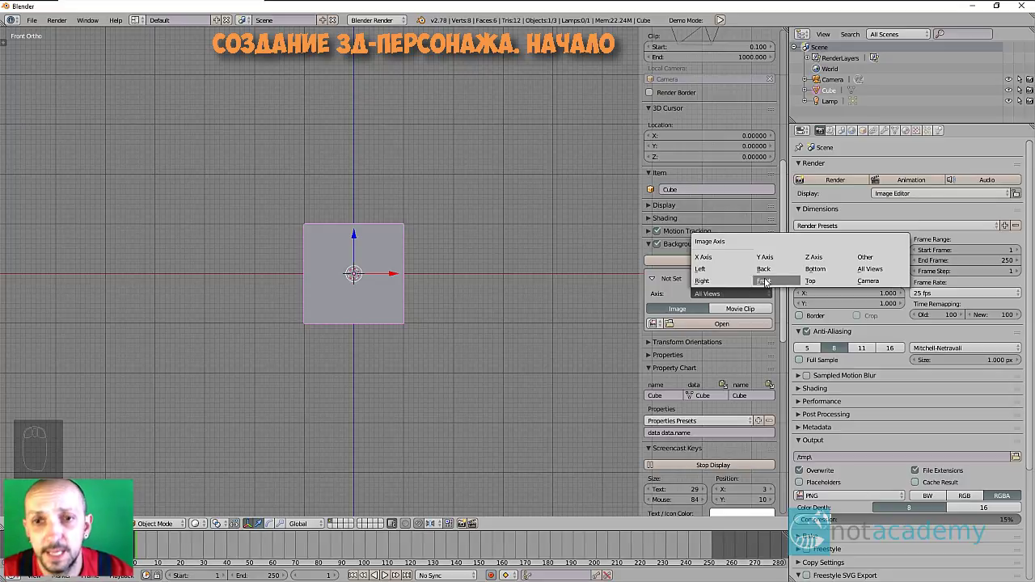
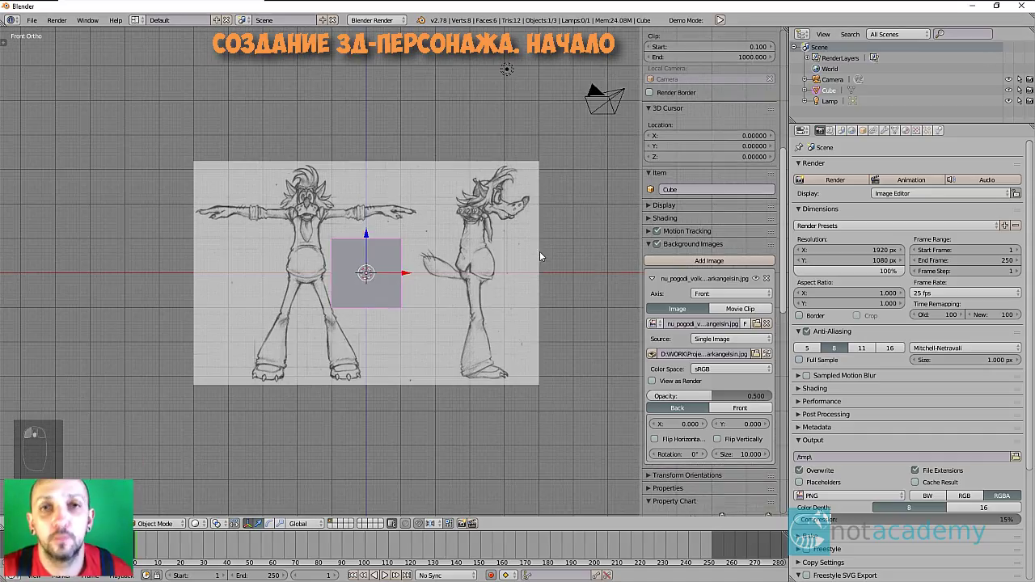
# - Zoom and pan the Front Ortho view to frame the loaded wolf sketch
pyautogui.moveTo(549, 267); pyautogui.dragTo(552, 272)
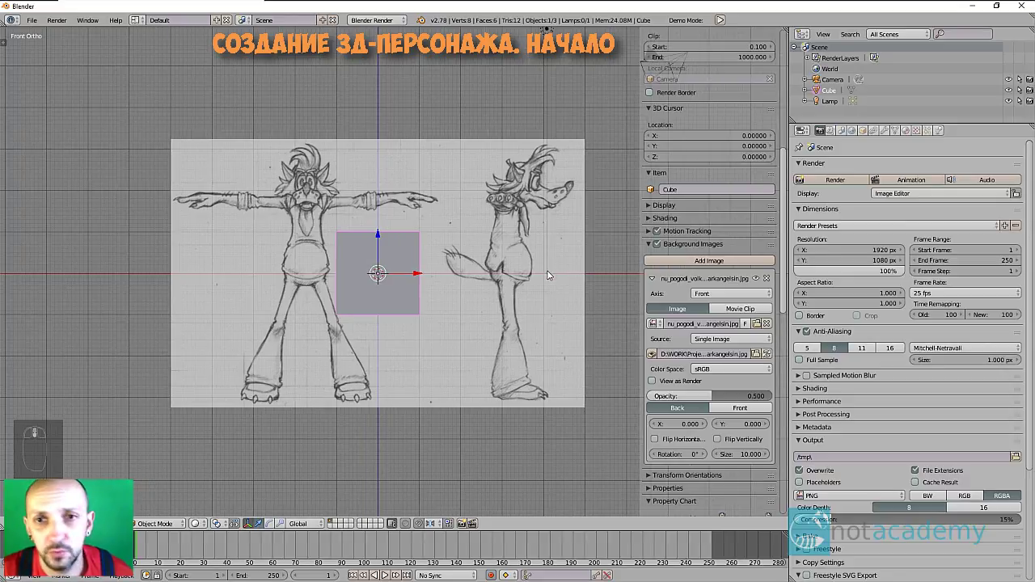
pyautogui.middleClick(552, 272)
pyautogui.moveTo(556, 273); pyautogui.dragTo(553, 272)
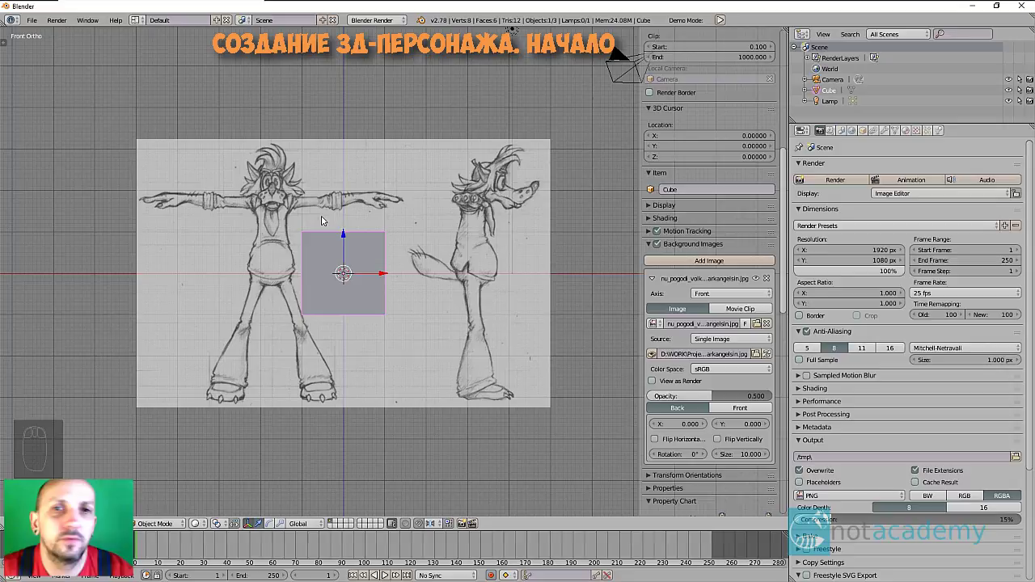
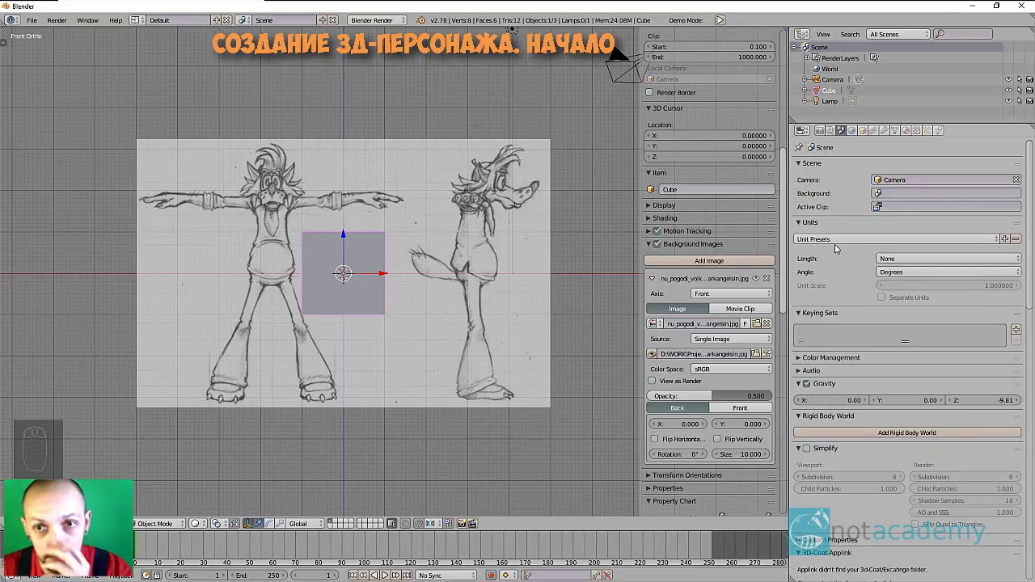
# - Switch the scene units to the Centimeters preset (Metric, unit scale 0.01)
pyautogui.moveTo(835, 241); pyautogui.dragTo(865, 266)
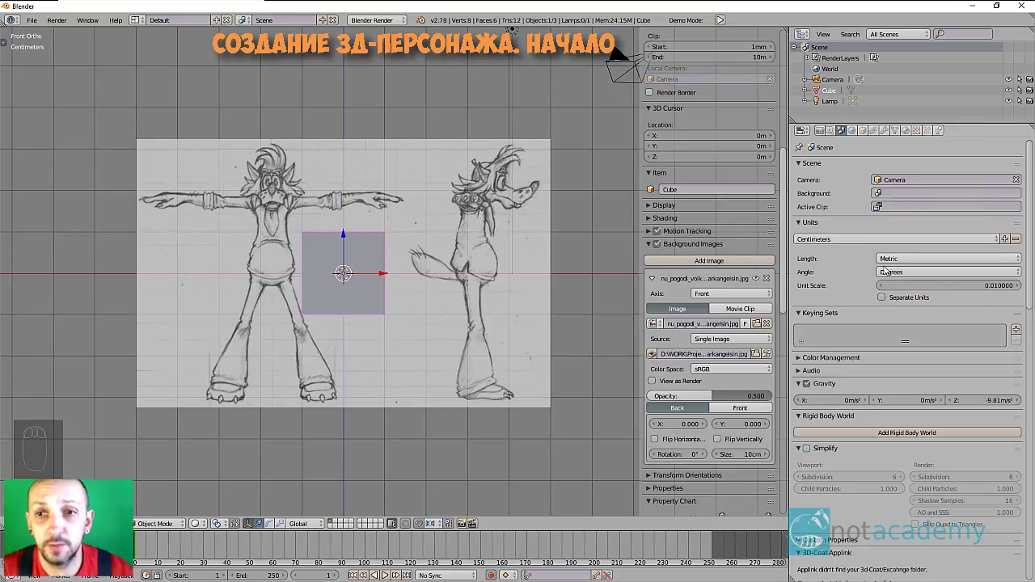
pyautogui.moveTo(911, 263); pyautogui.dragTo(422, 251)
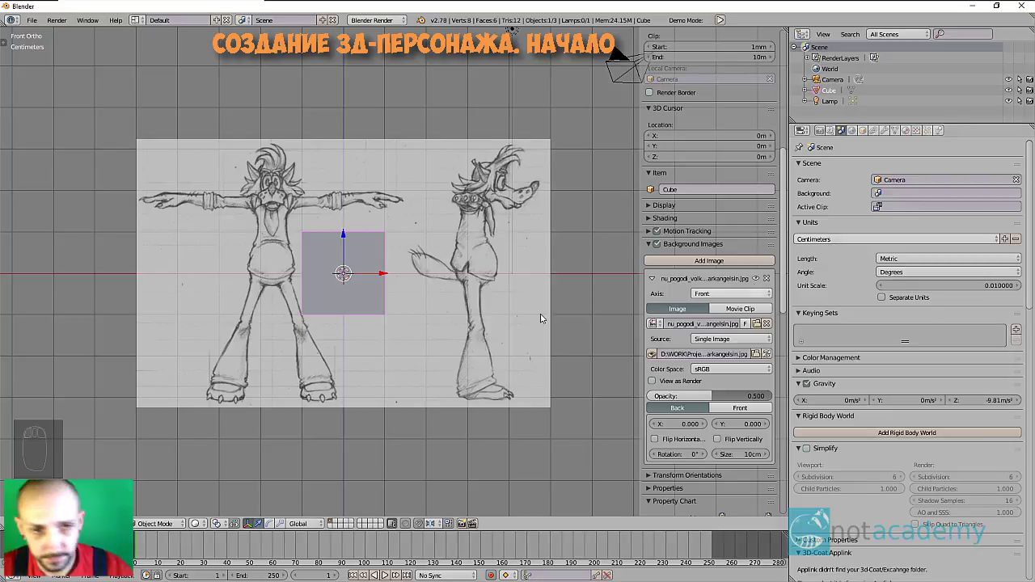
pyautogui.middleClick(444, 328)
pyautogui.scroll(3)
# - Zoom out to see the whole scene, then back in toward the 10 cm sketch
pyautogui.moveTo(481, 296); pyautogui.dragTo(831, 241)
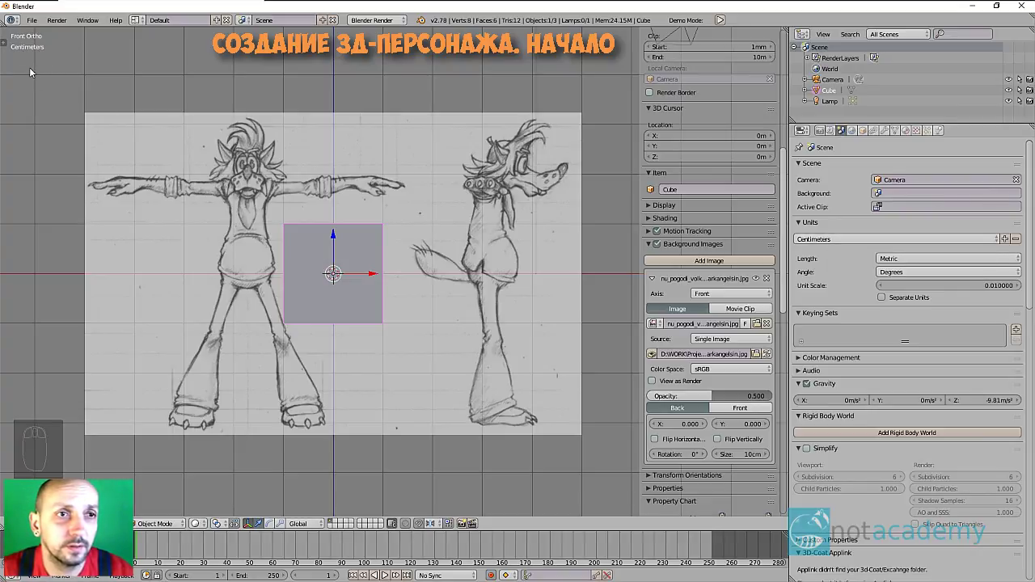
pyautogui.moveTo(354, 85); pyautogui.dragTo(74, 74)
pyautogui.moveTo(75, 91); pyautogui.dragTo(311, 228)
pyautogui.moveTo(393, 272); pyautogui.dragTo(870, 308)
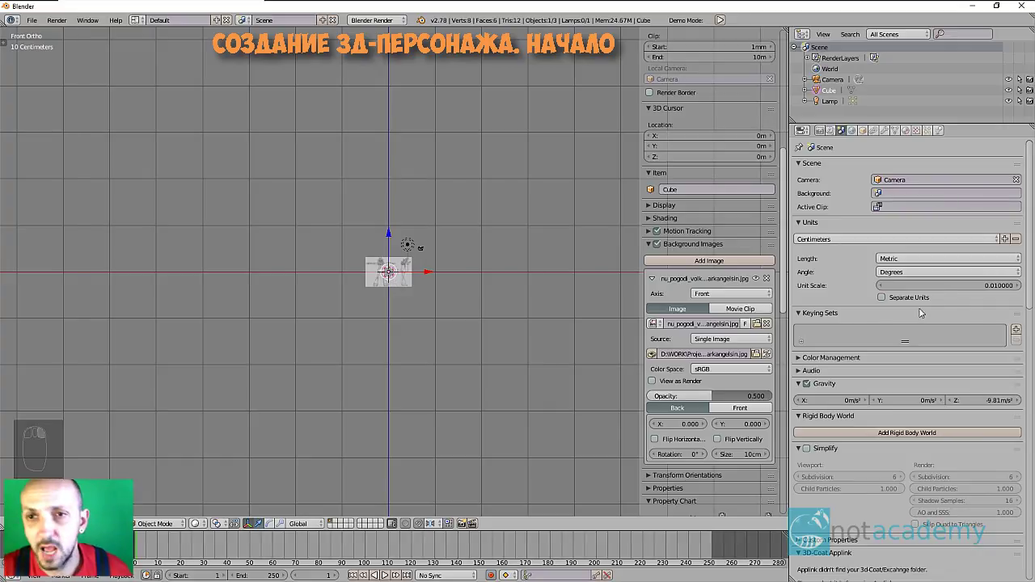
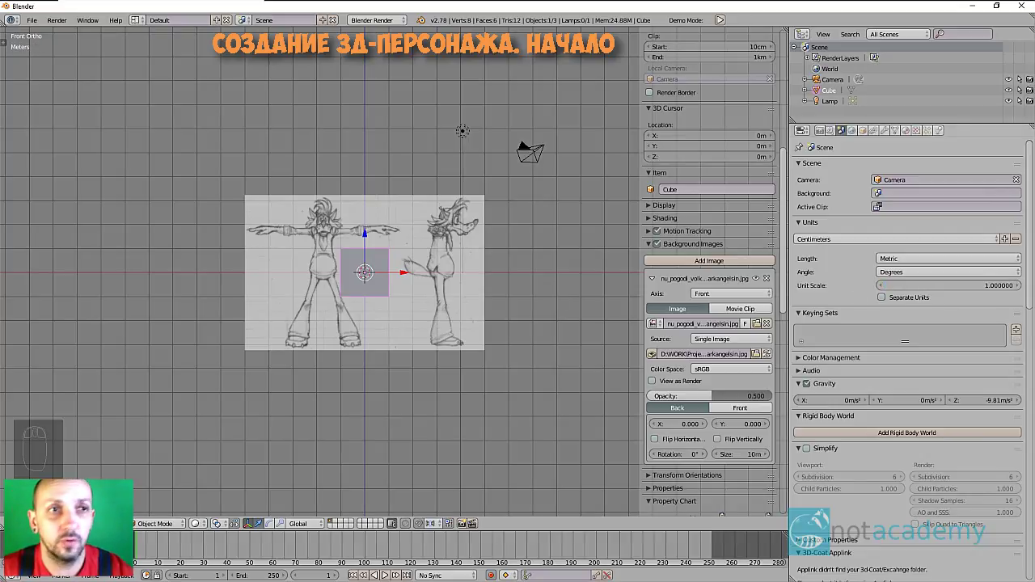
# - Set the unit scale back to 1.0 and reduce the background sketch size to 5.2 m
pyautogui.middleClick(443, 241)
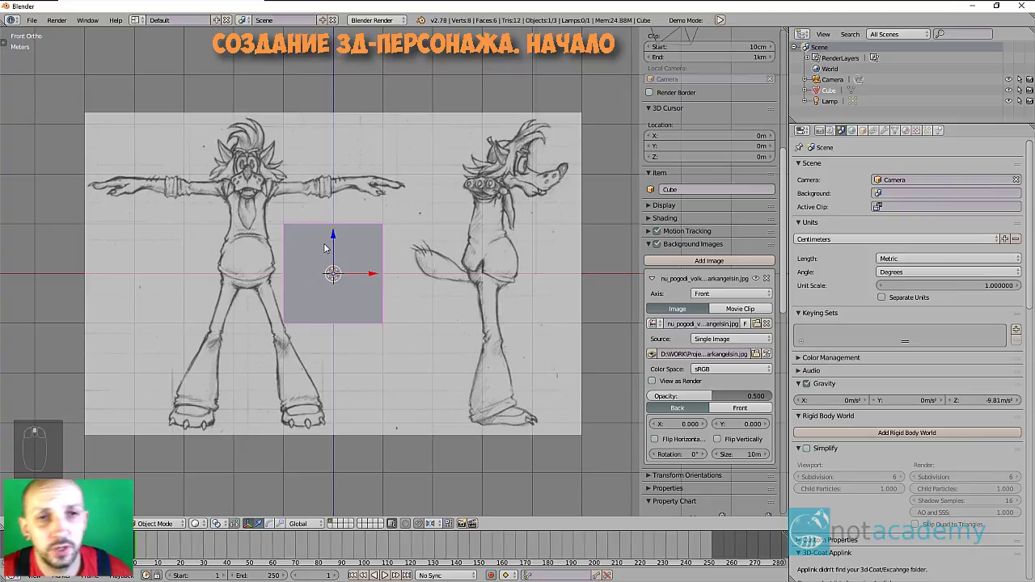
pyautogui.moveTo(367, 256); pyautogui.dragTo(717, 346)
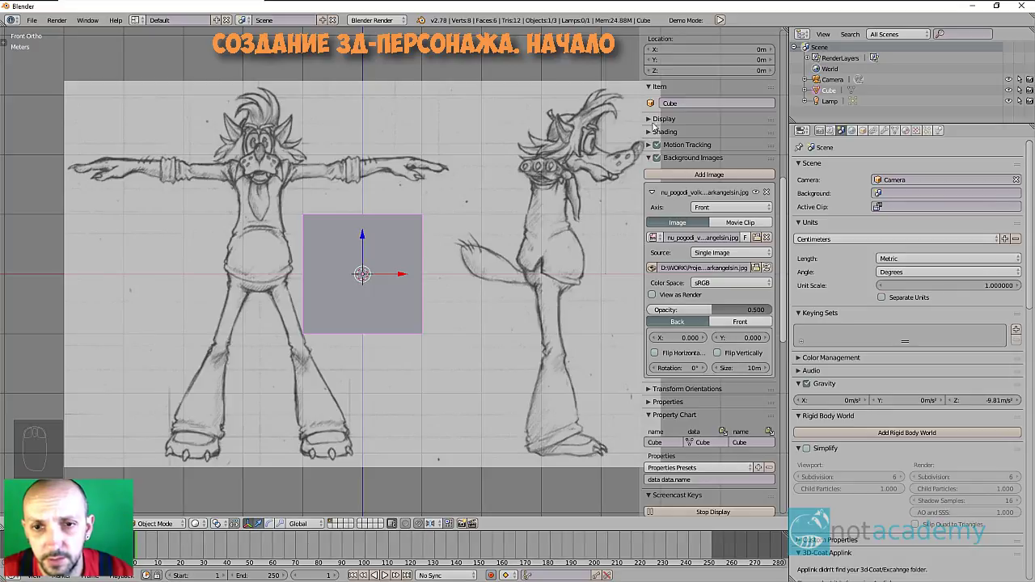
pyautogui.moveTo(652, 350); pyautogui.dragTo(709, 344)
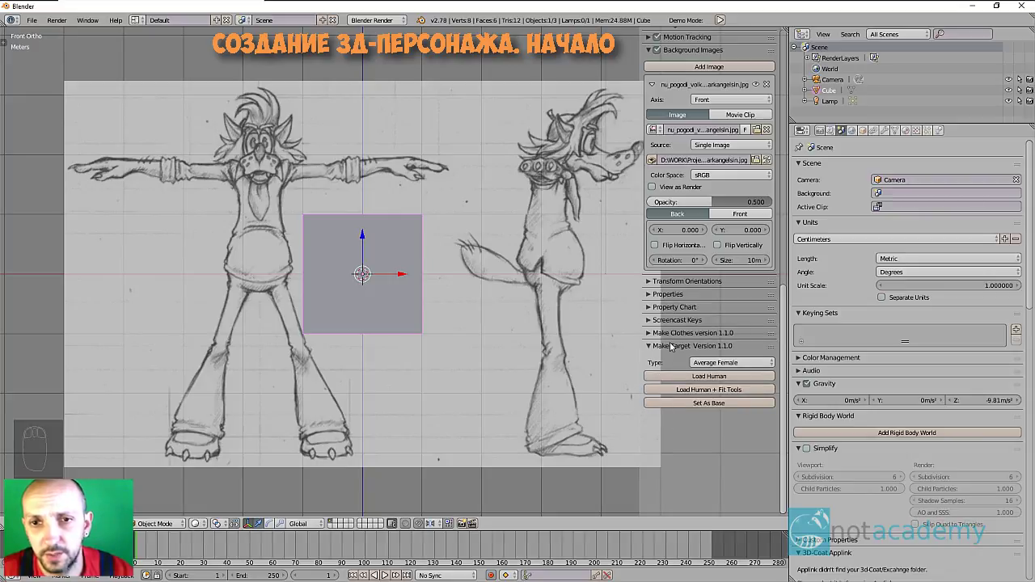
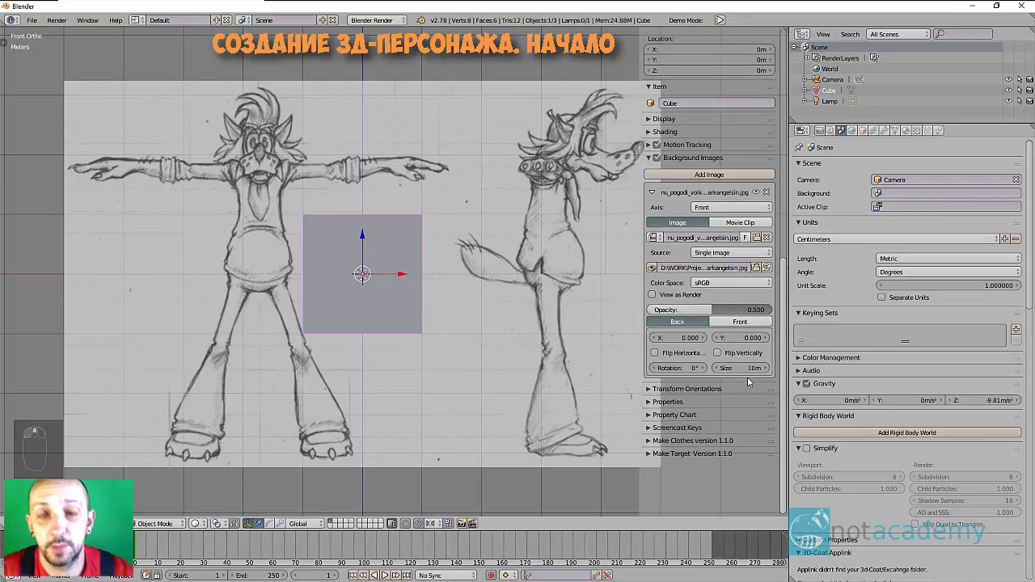
pyautogui.middleClick(749, 380)
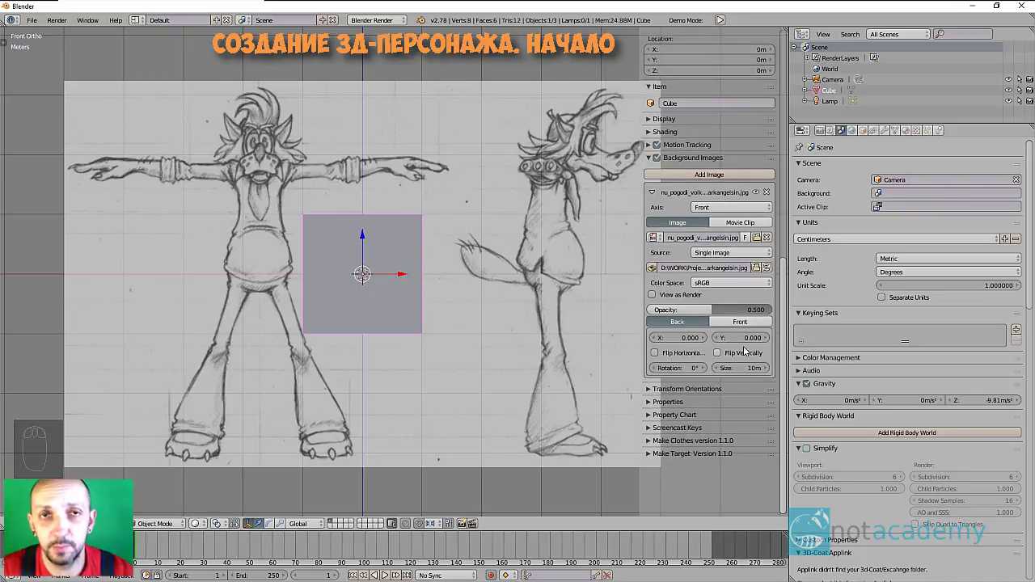
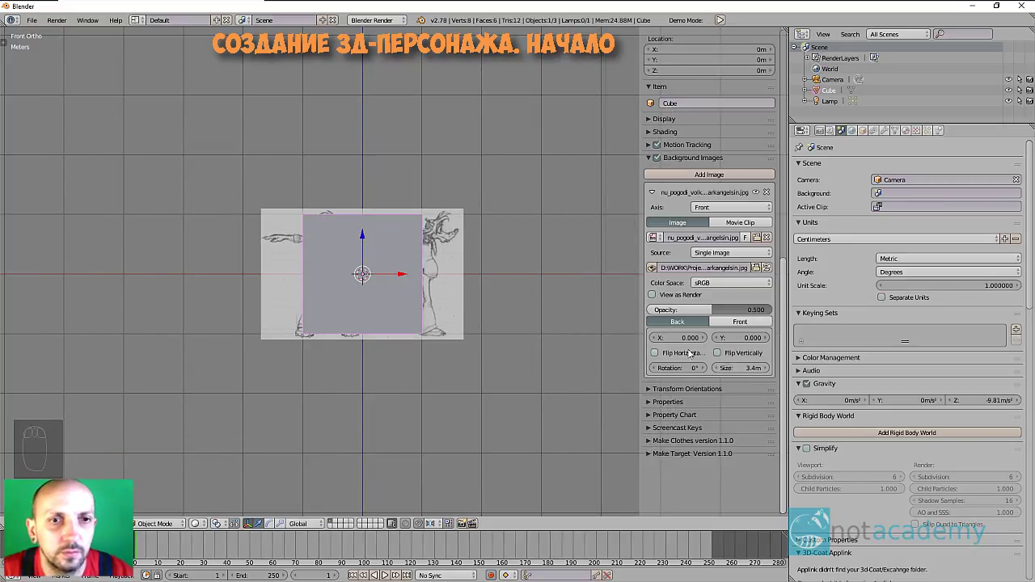
# - Resize the background sketch to 3.4 m and frame the view around the cube
pyautogui.moveTo(586, 345); pyautogui.dragTo(418, 312)
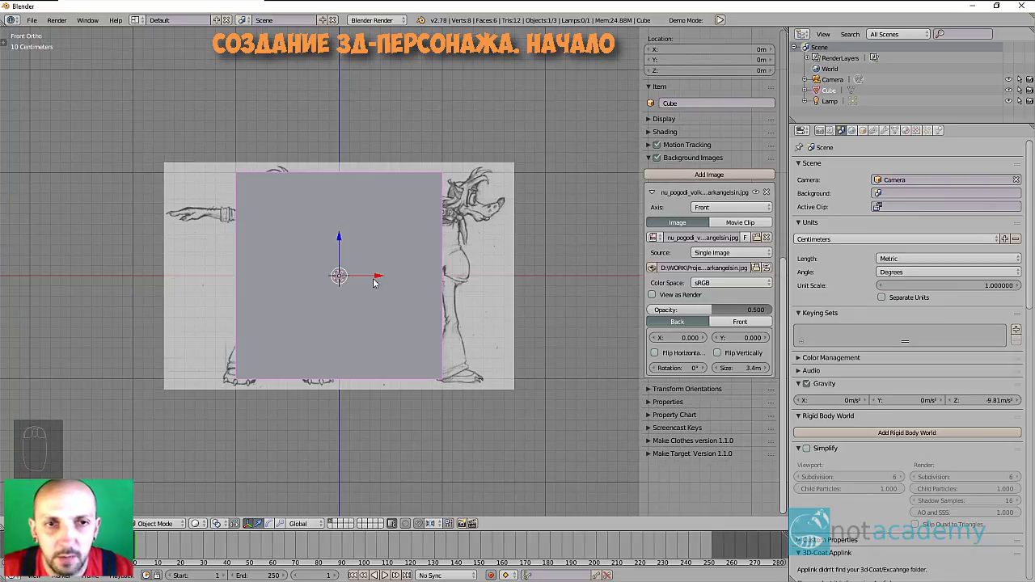
pyautogui.middleClick(363, 266)
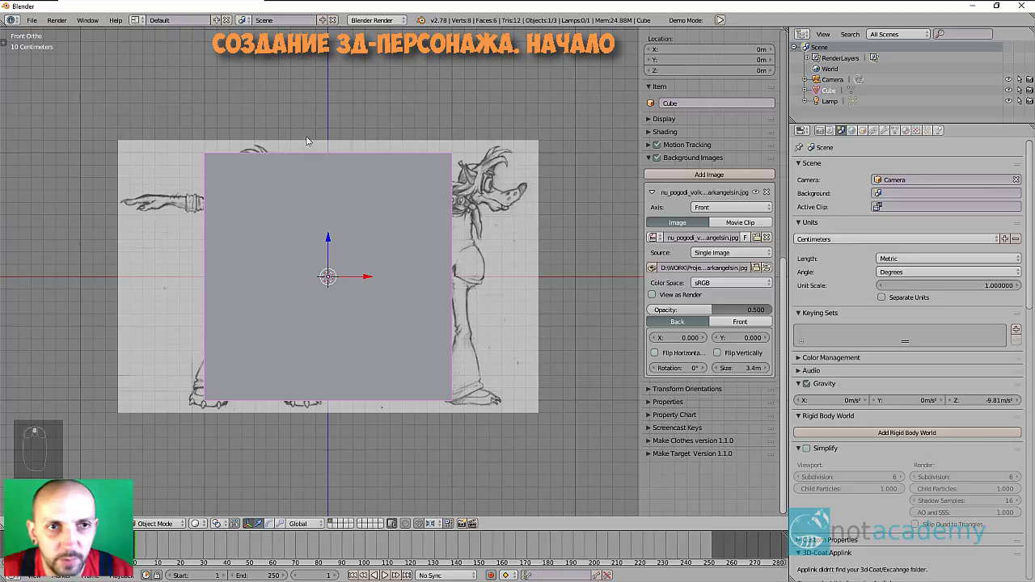
pyautogui.middleClick(455, 270)
# - Toggle wireframe with Z to compare the cube against the sketch, then back to solid
pyautogui.press('z')
pyautogui.moveTo(431, 250); pyautogui.dragTo(559, 216)
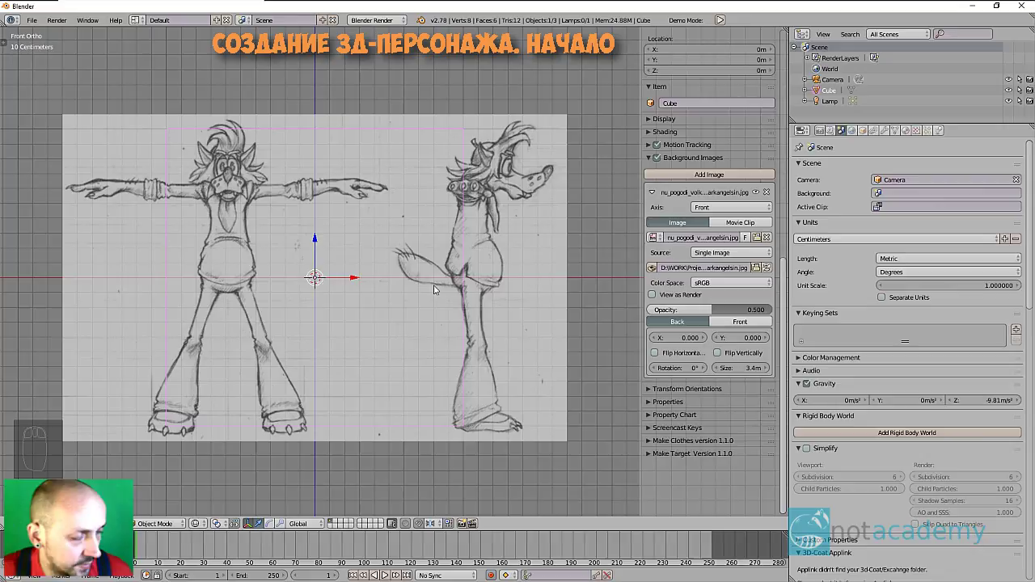
pyautogui.press('z')
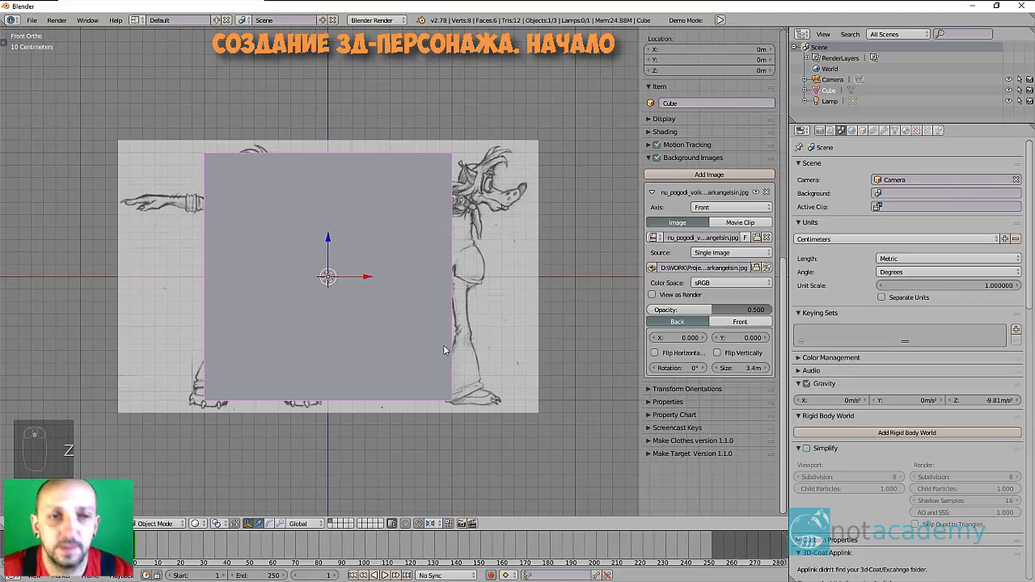
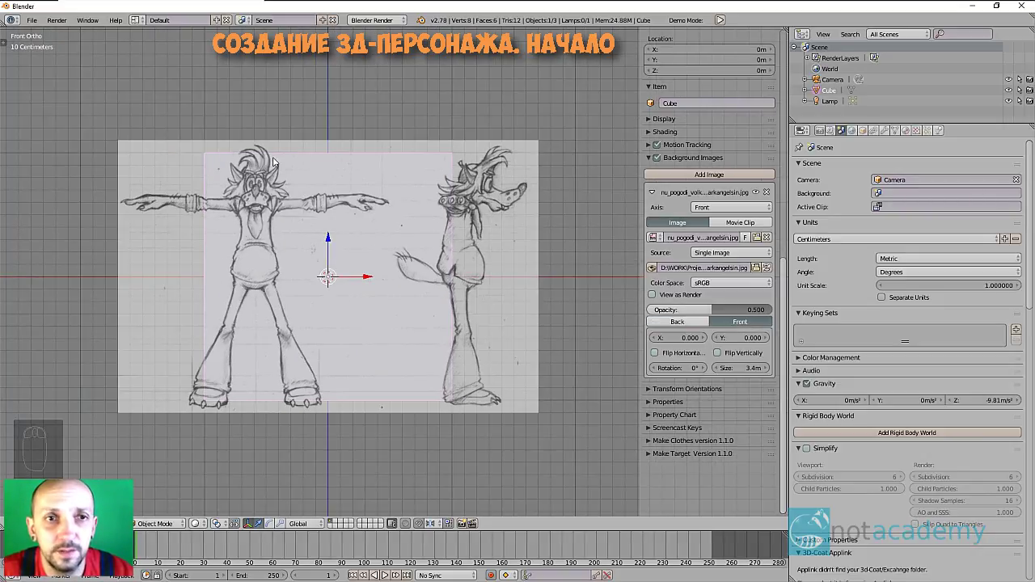
# - Shrink the front sketch to 3.3 m and nudge its X offset to -0.1
pyautogui.moveTo(283, 183); pyautogui.dragTo(283, 183)
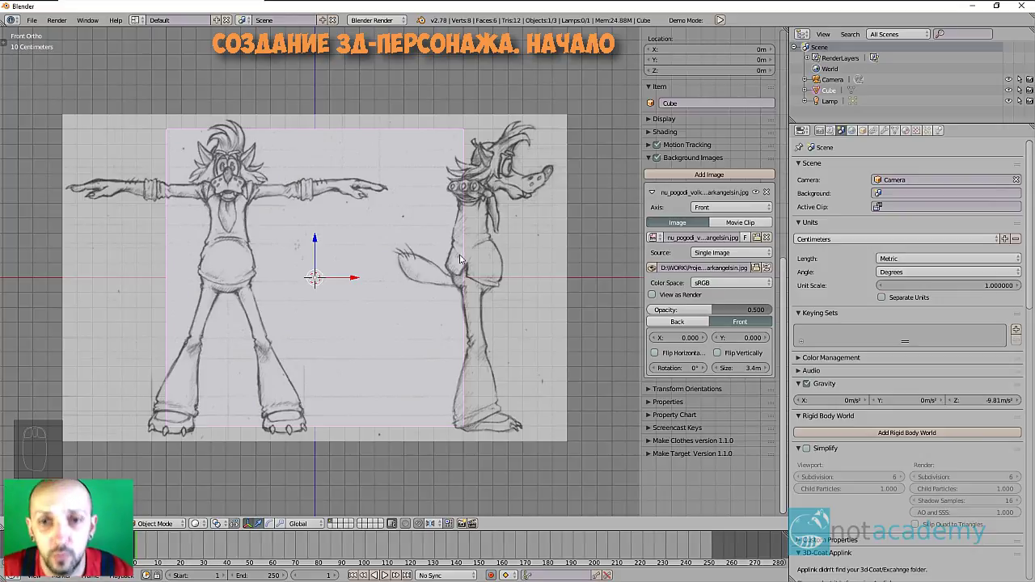
pyautogui.moveTo(722, 371); pyautogui.dragTo(722, 371)
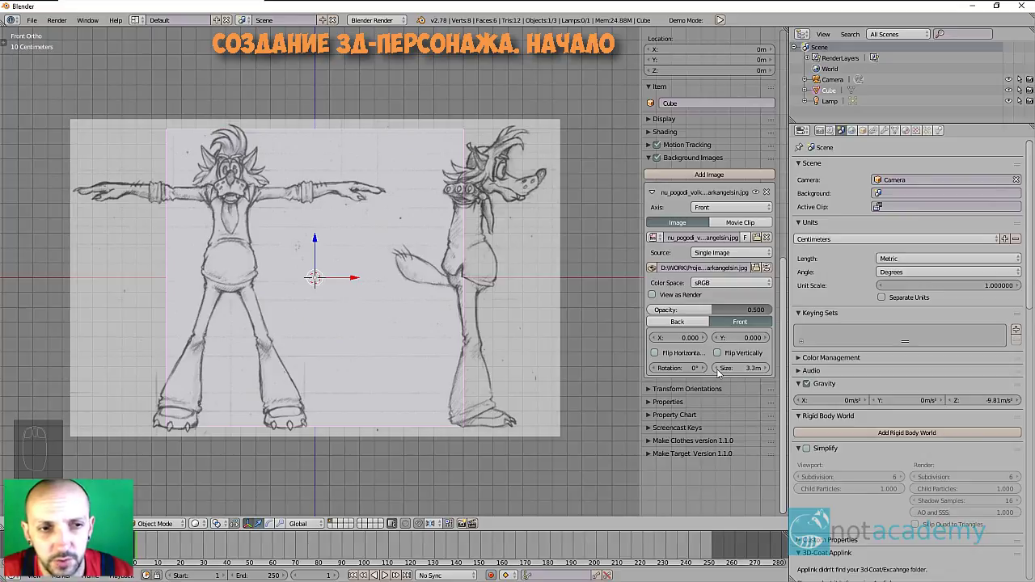
pyautogui.moveTo(478, 381); pyautogui.dragTo(305, 275)
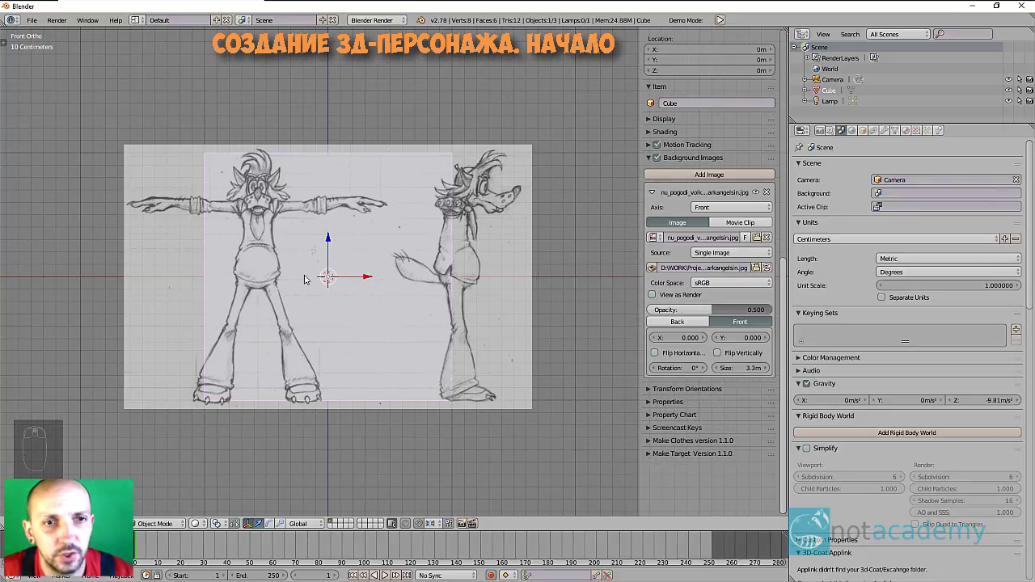
pyautogui.moveTo(329, 228); pyautogui.dragTo(569, 343)
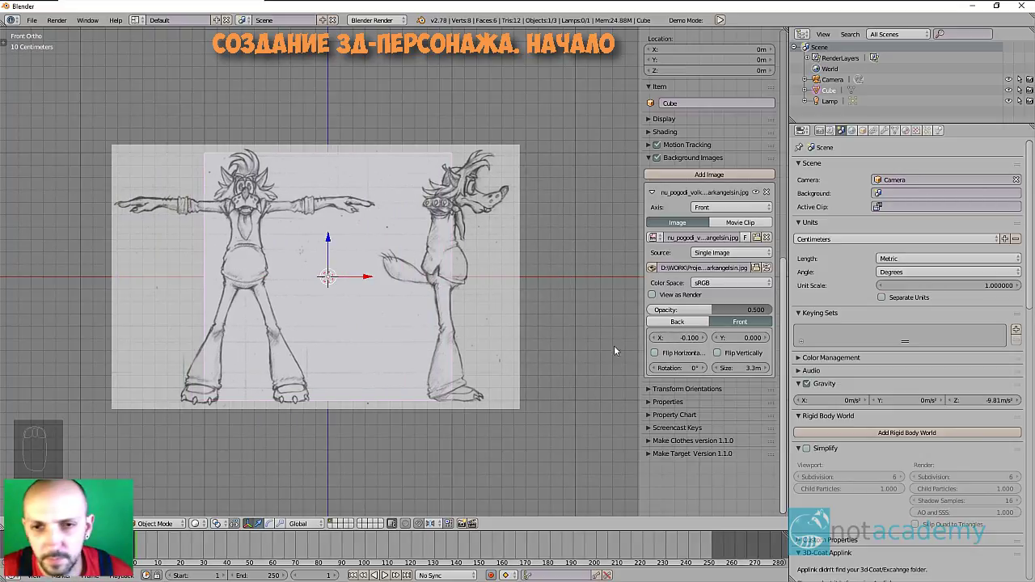
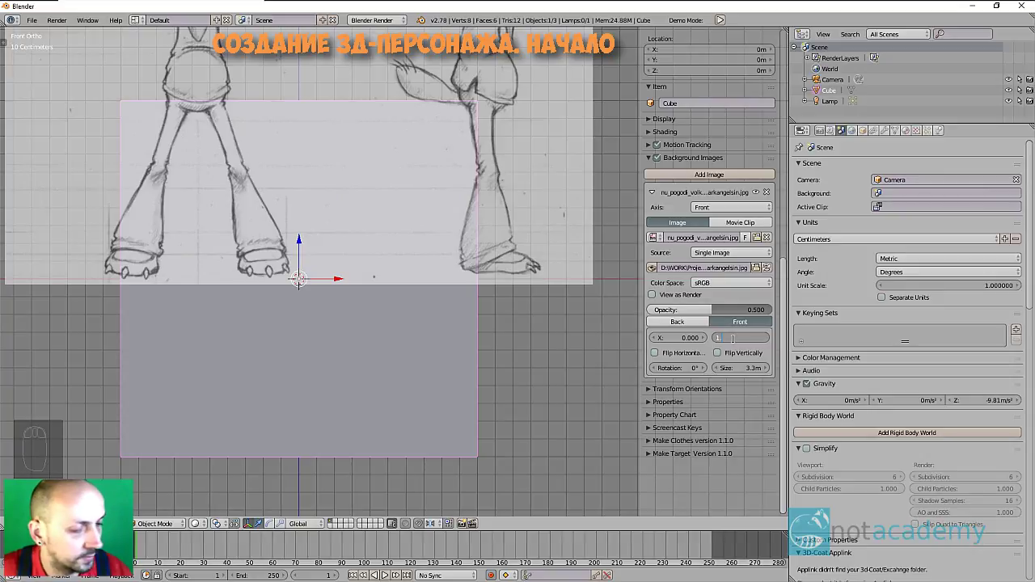
# - Set the sketch's Y offset to 1.55 so the feet rest on the horizontal axis
pyautogui.press('KP_5')
pyautogui.middleClick(384, 329)
pyautogui.scroll(3)
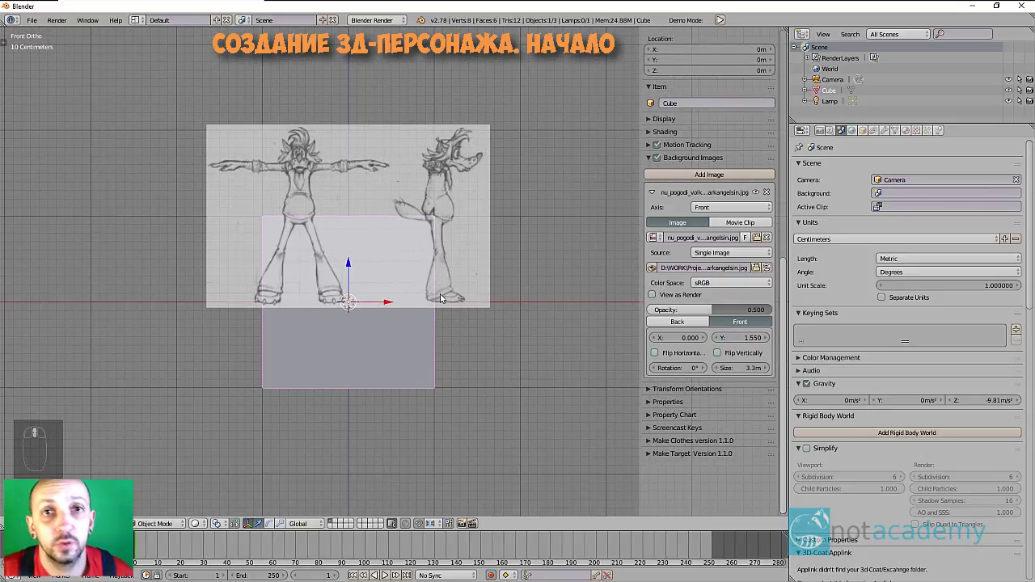
# - Scale the cube down with S to a small foot-sized box between the wolf's feet
pyautogui.moveTo(444, 297); pyautogui.dragTo(737, 358)
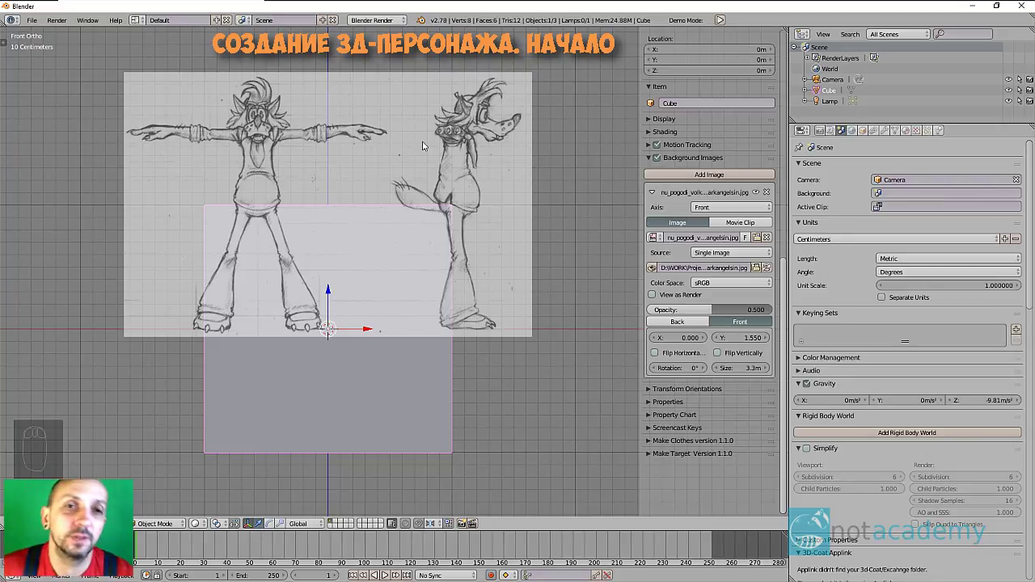
pyautogui.moveTo(436, 383); pyautogui.dragTo(412, 410)
pyautogui.press('s')
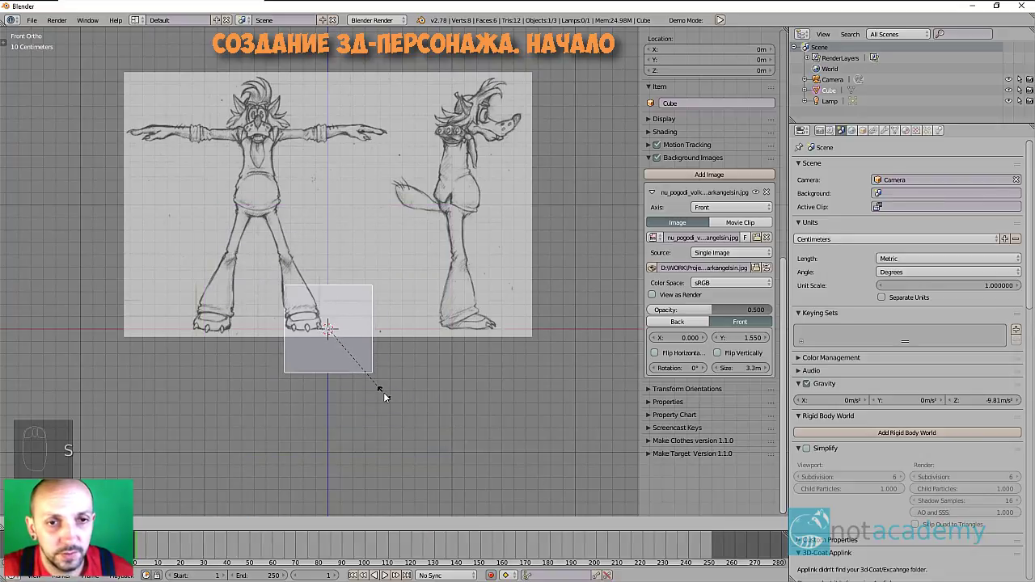
pyautogui.middleClick(714, 223)
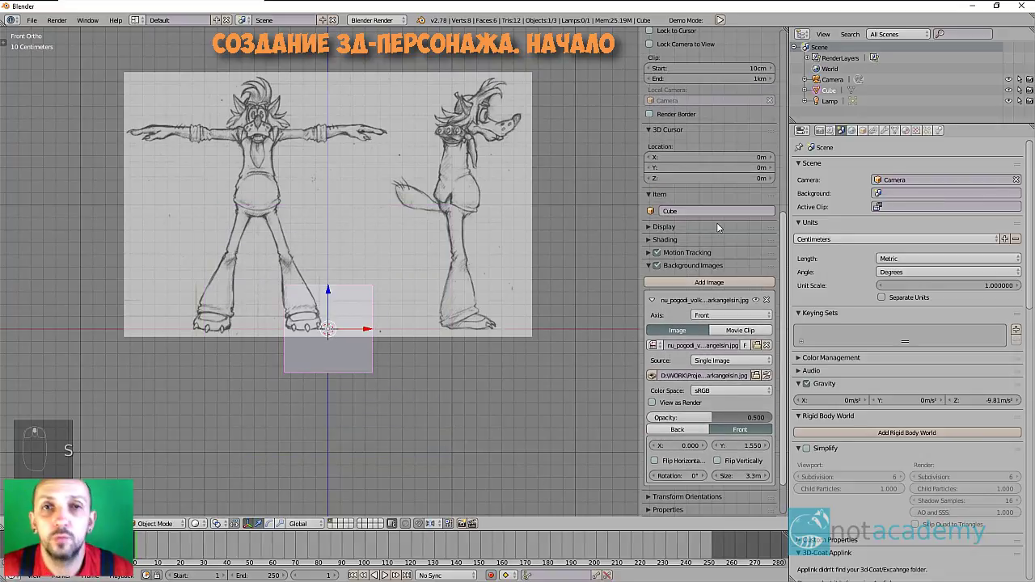
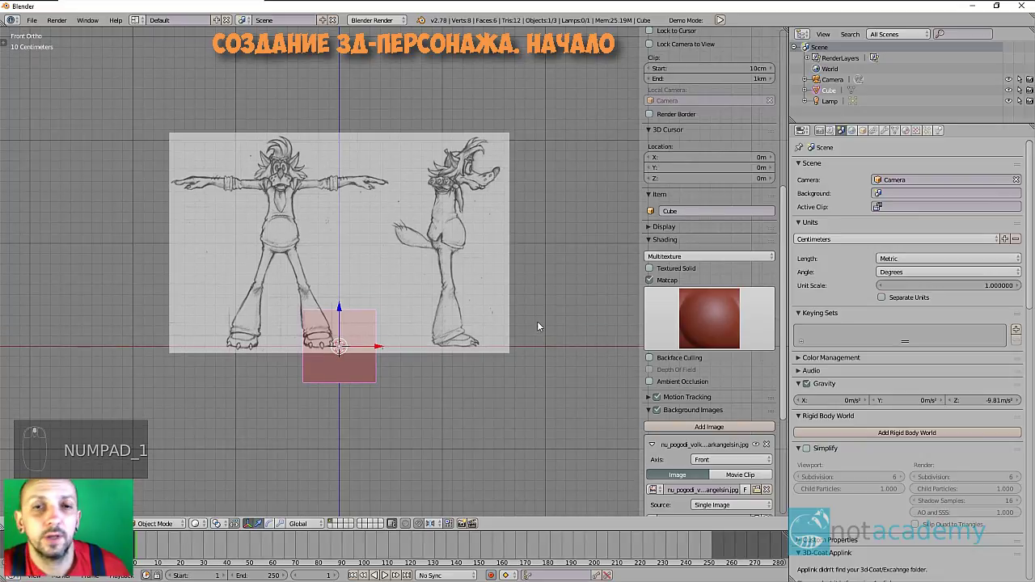
# - Set the Front image X offset to 0.570 so the wolf's centre line meets the origin
pyautogui.middleClick(565, 329)
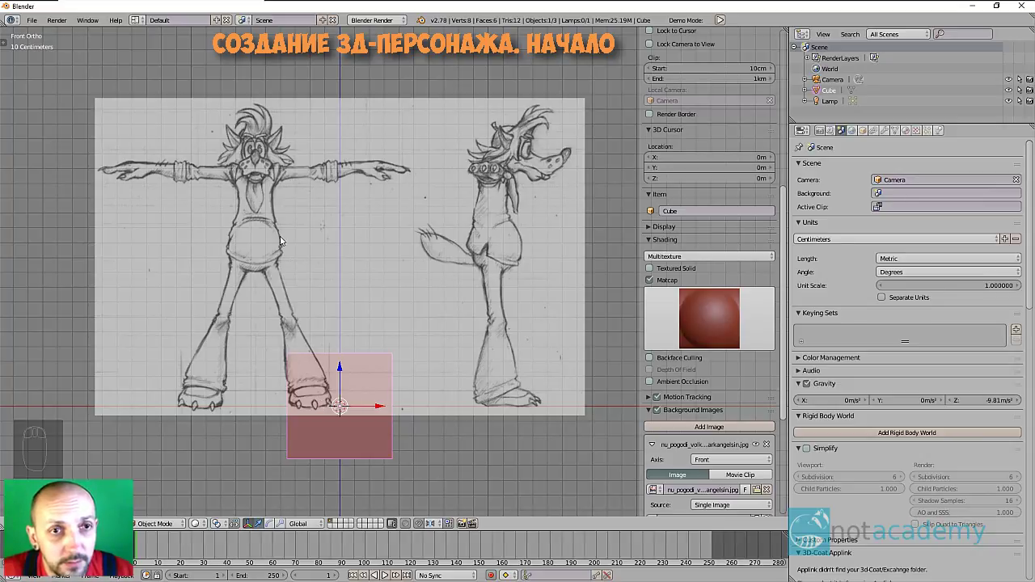
pyautogui.moveTo(557, 241); pyautogui.dragTo(719, 396)
pyautogui.scroll(3)
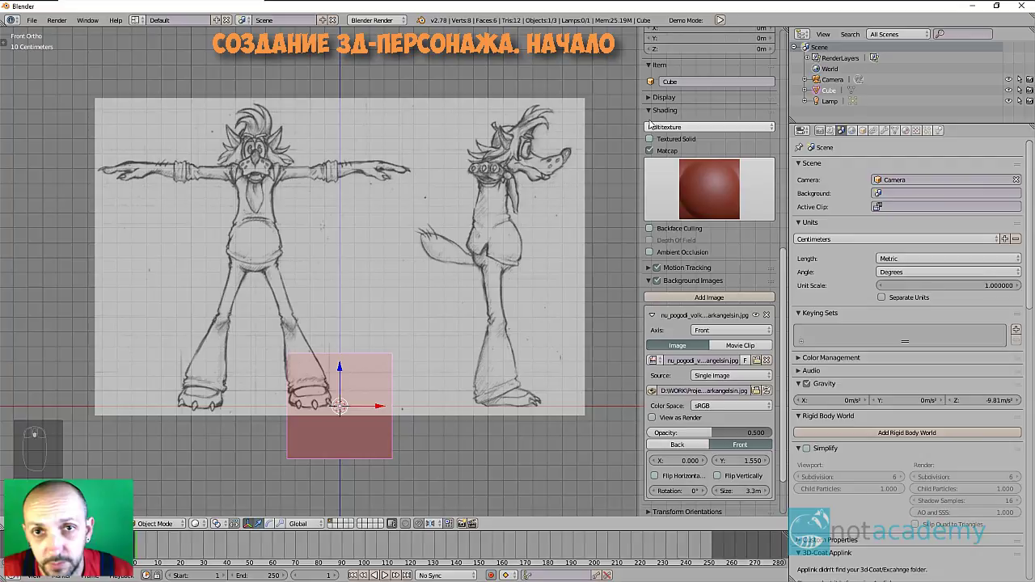
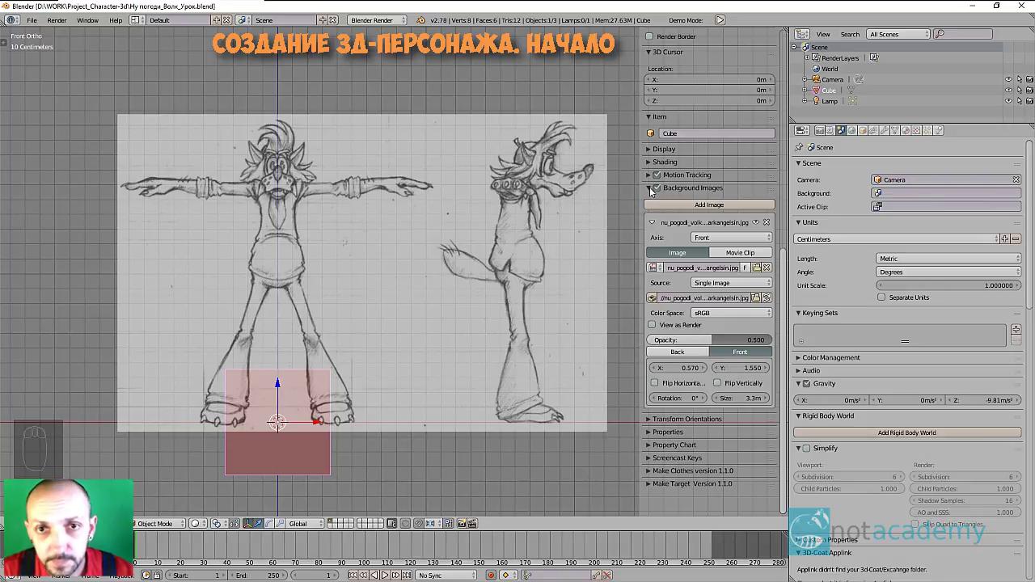
# - Collapse the first background image and add a second image slot for the Right view
pyautogui.moveTo(693, 269); pyautogui.dragTo(734, 395)
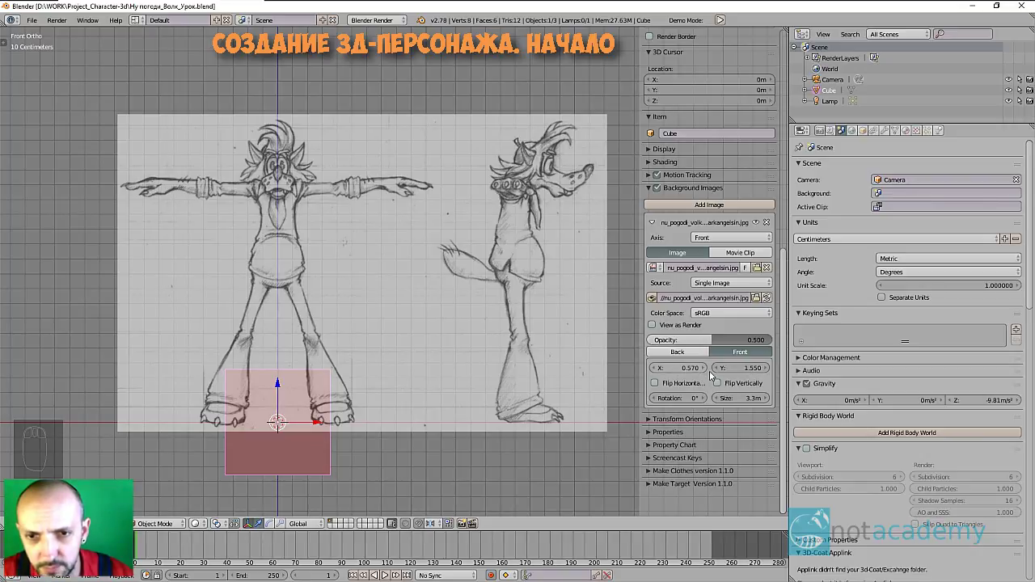
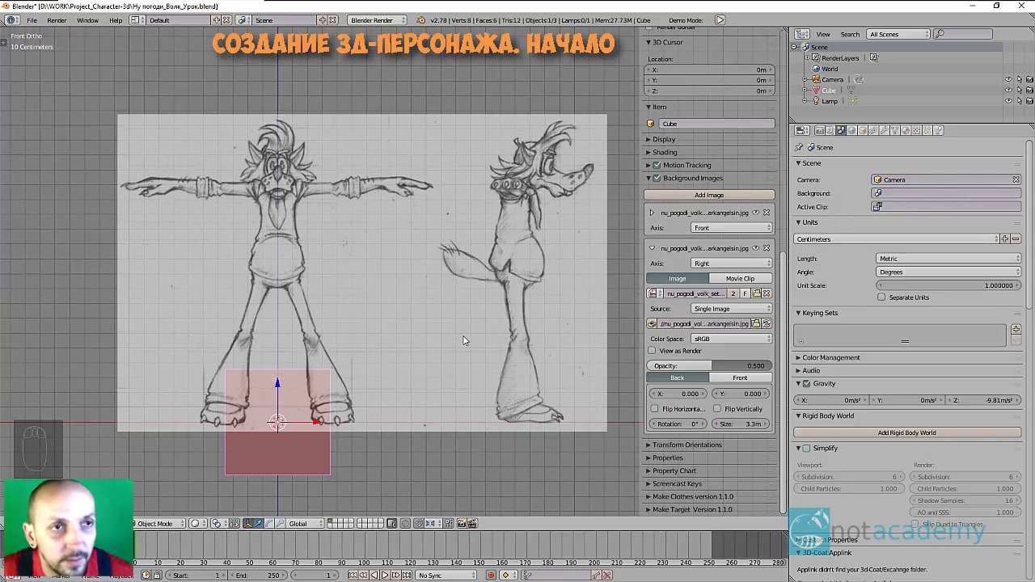
# - Switch to Right Ortho view and zoom in so the side-view wolf sketch shows over the cube
pyautogui.moveTo(431, 310); pyautogui.dragTo(476, 350)
pyautogui.press('KP_3')
pyautogui.middleClick(476, 350)
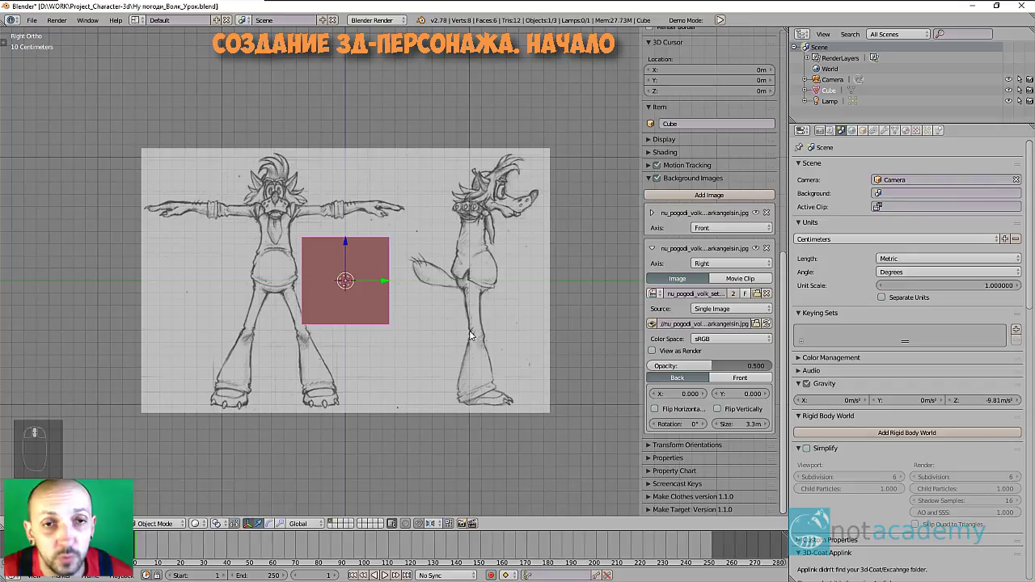
pyautogui.moveTo(476, 325); pyautogui.dragTo(477, 325)
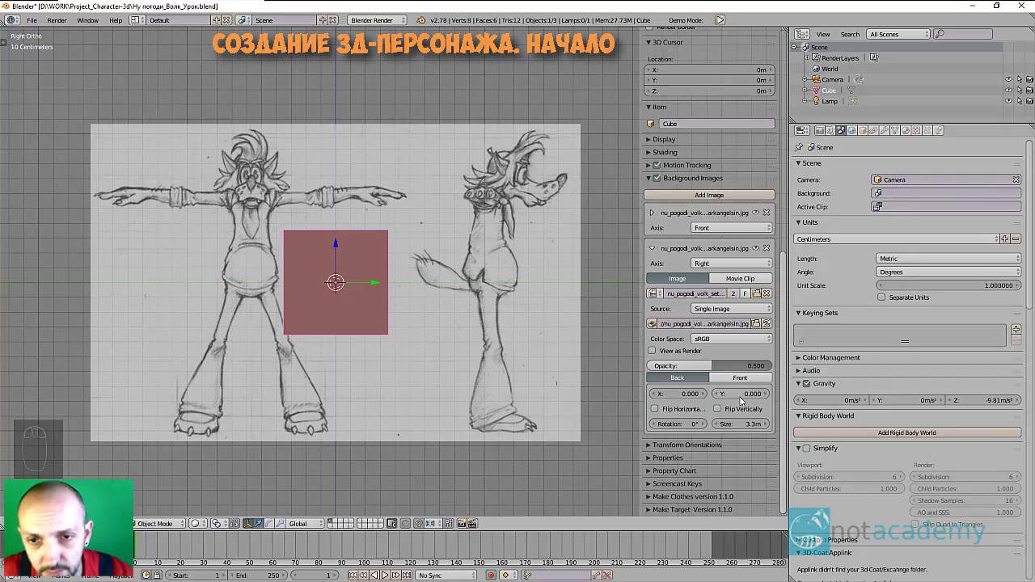
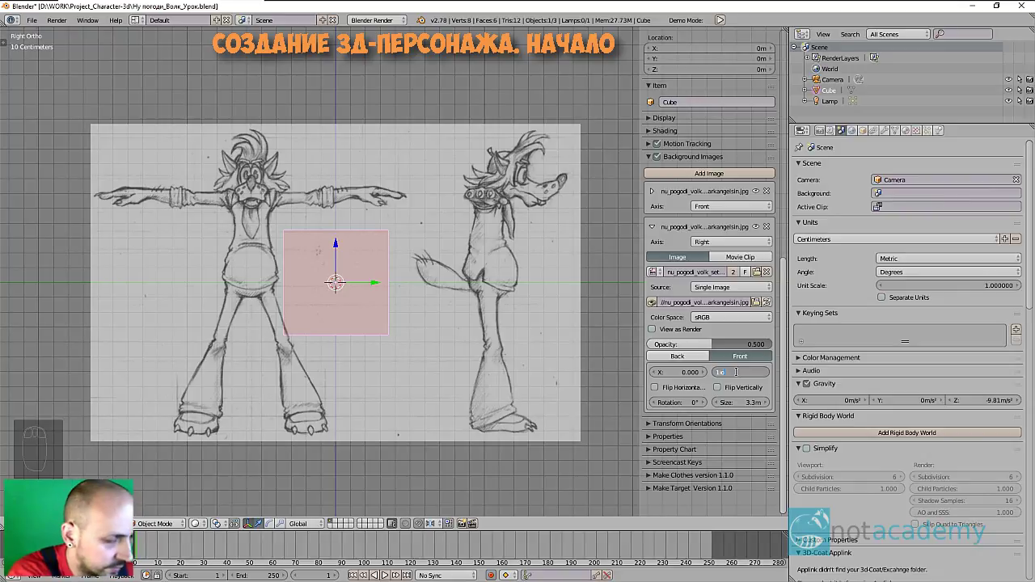
# - Set the Right image Y offset to 1.550 and flip between front and right views to compare
pyautogui.press('KP_5')
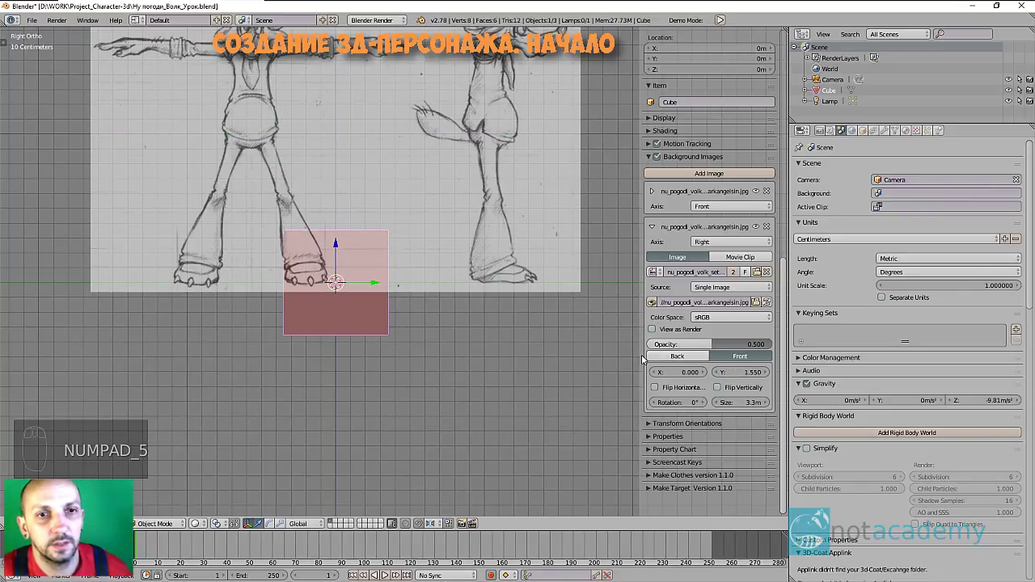
pyautogui.moveTo(543, 329); pyautogui.dragTo(530, 363)
pyautogui.press('KP_1')
pyautogui.press('KP_3')
pyautogui.press('KP_1')
pyautogui.press('KP_3')
pyautogui.press('KP_1')
pyautogui.press('KP_3')
pyautogui.press('KP_1')
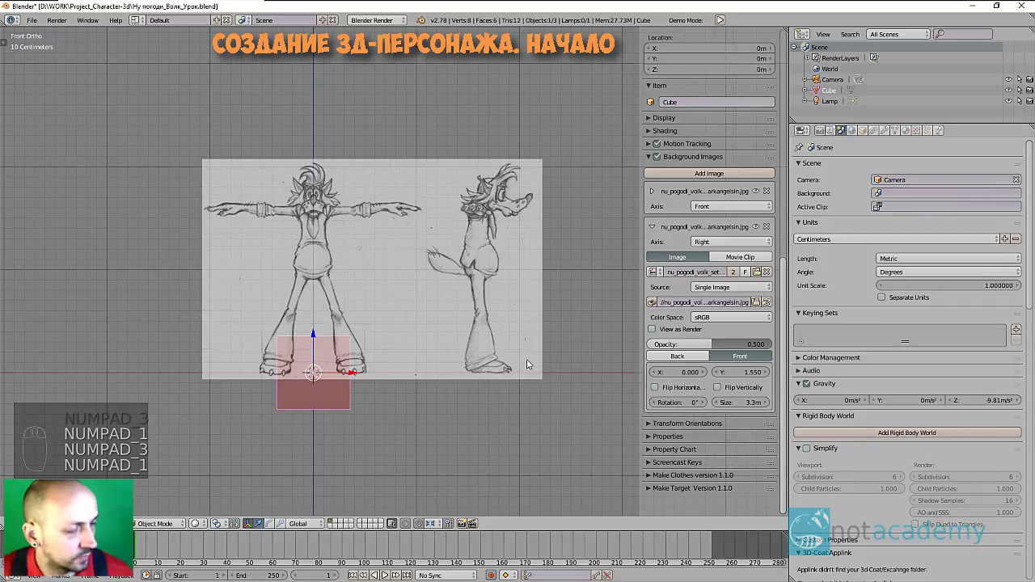
pyautogui.press('KP_3')
# - Nudge the Right image X offset to about -1.05 so the wolf's feet sit over the cube
pyautogui.moveTo(533, 362); pyautogui.dragTo(533, 363)
pyautogui.middleClick(532, 362)
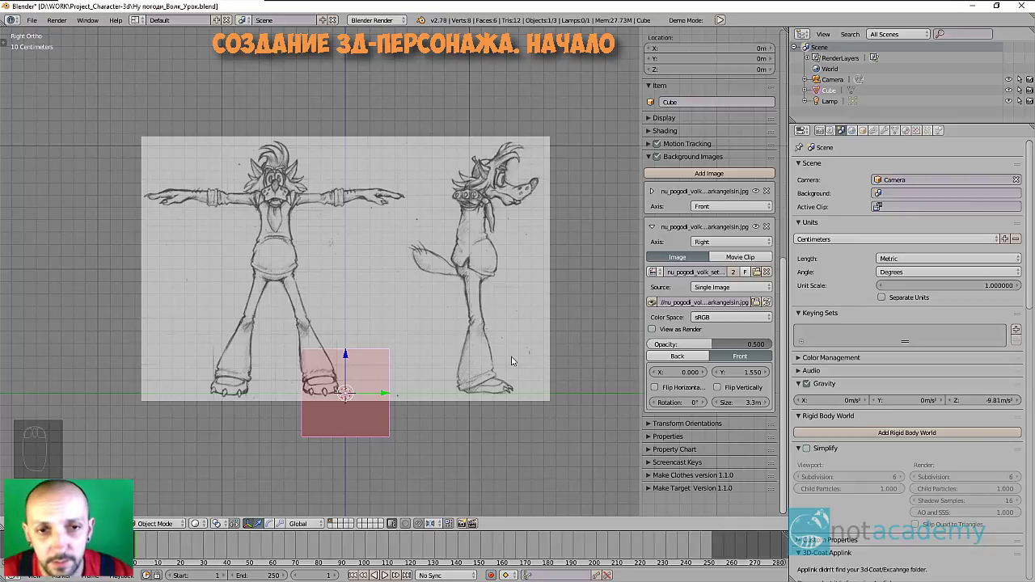
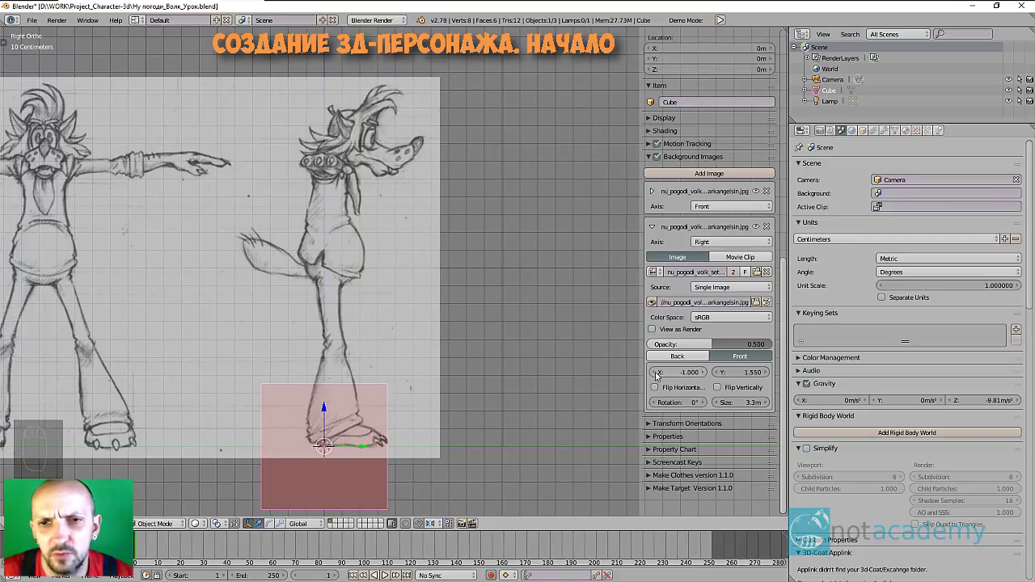
pyautogui.moveTo(659, 375); pyautogui.dragTo(673, 375)
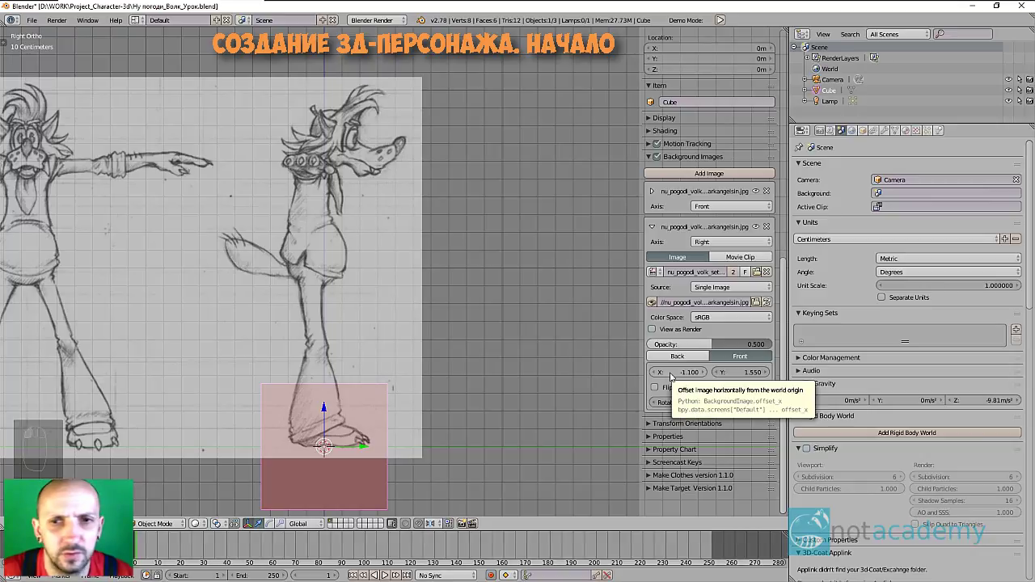
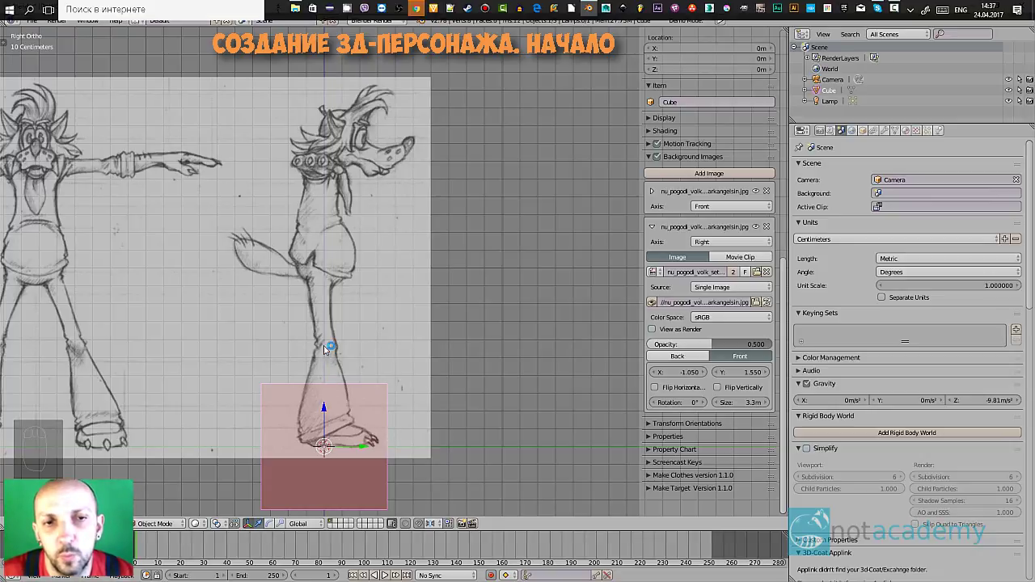
# - Select the cube and grab it upward in Right Ortho to sit at the wolf's hips
pyautogui.rightClick(331, 354)
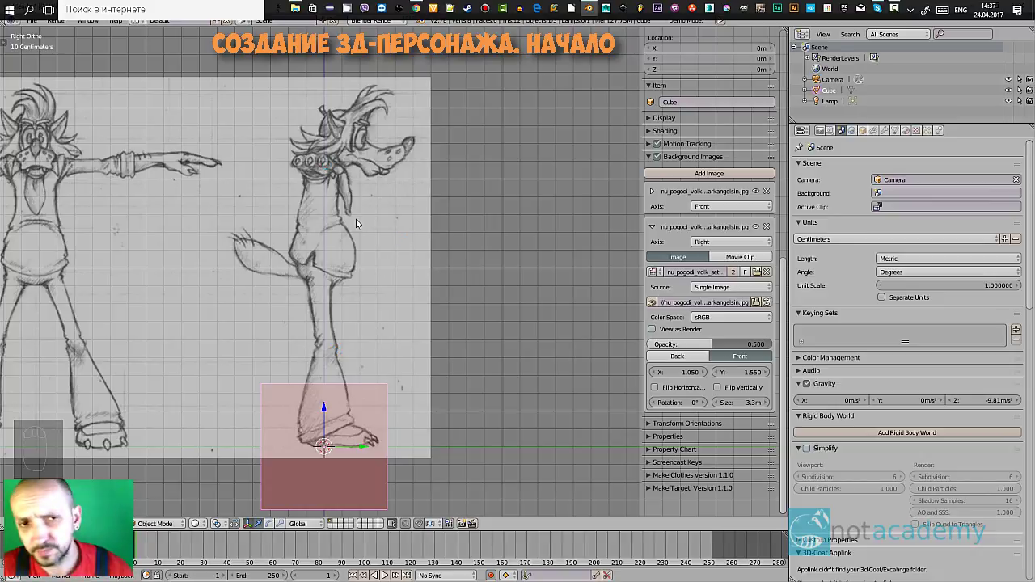
pyautogui.moveTo(357, 228); pyautogui.dragTo(456, 257)
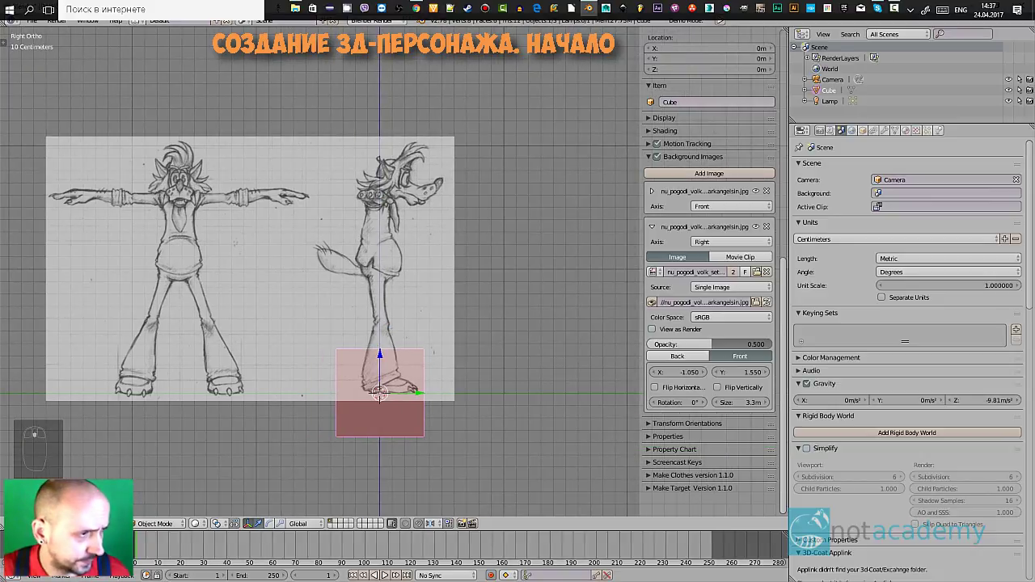
pyautogui.middleClick(435, 247)
pyautogui.middleClick(470, 285)
pyautogui.moveTo(451, 311); pyautogui.dragTo(382, 358)
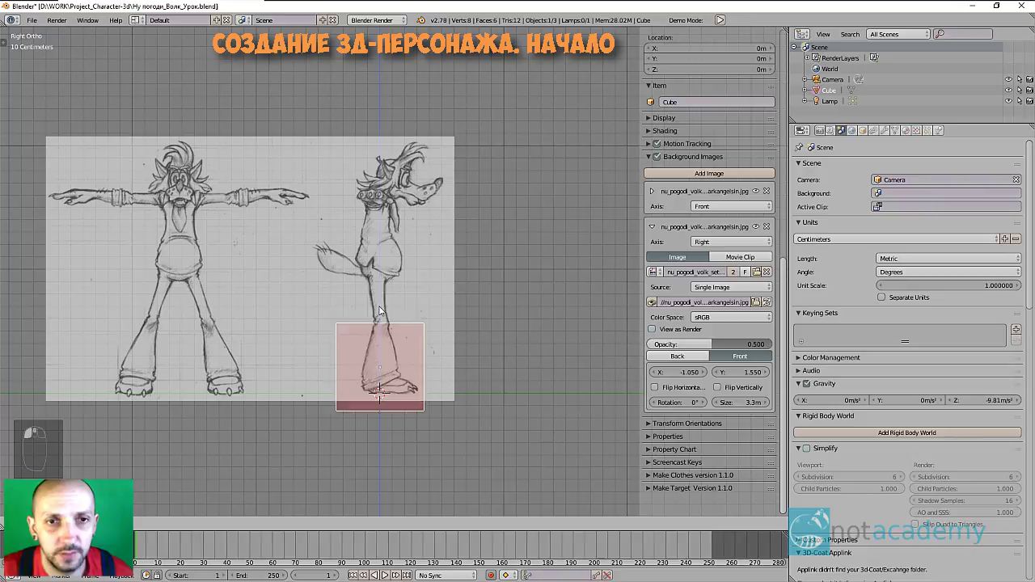
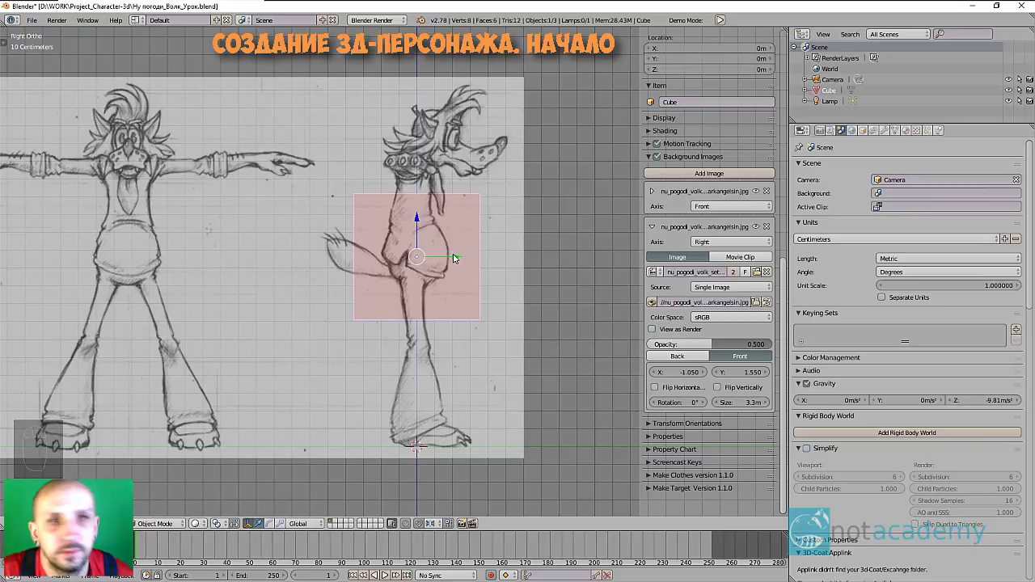
pyautogui.moveTo(454, 256); pyautogui.dragTo(439, 258)
pyautogui.click(439, 258)
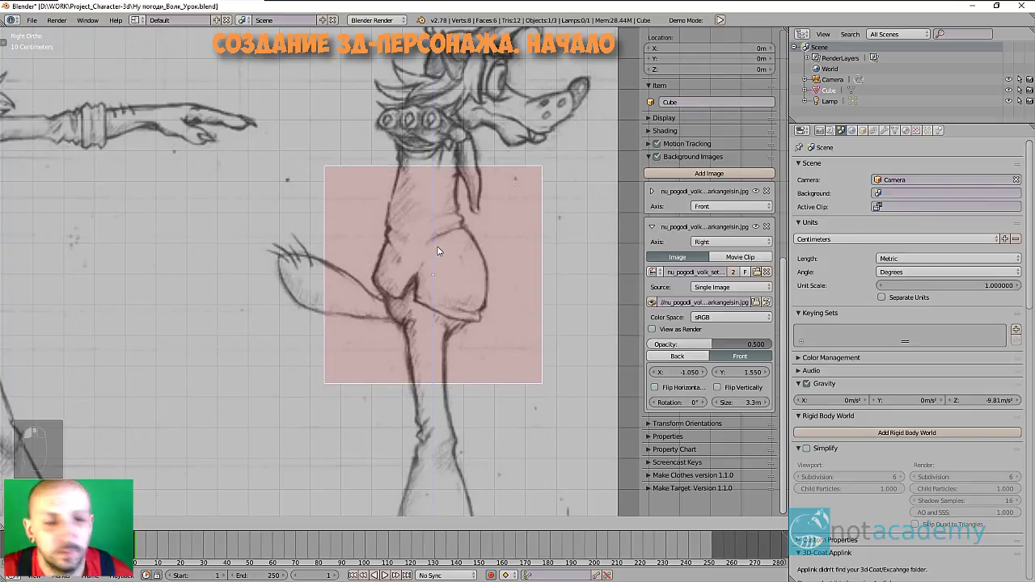
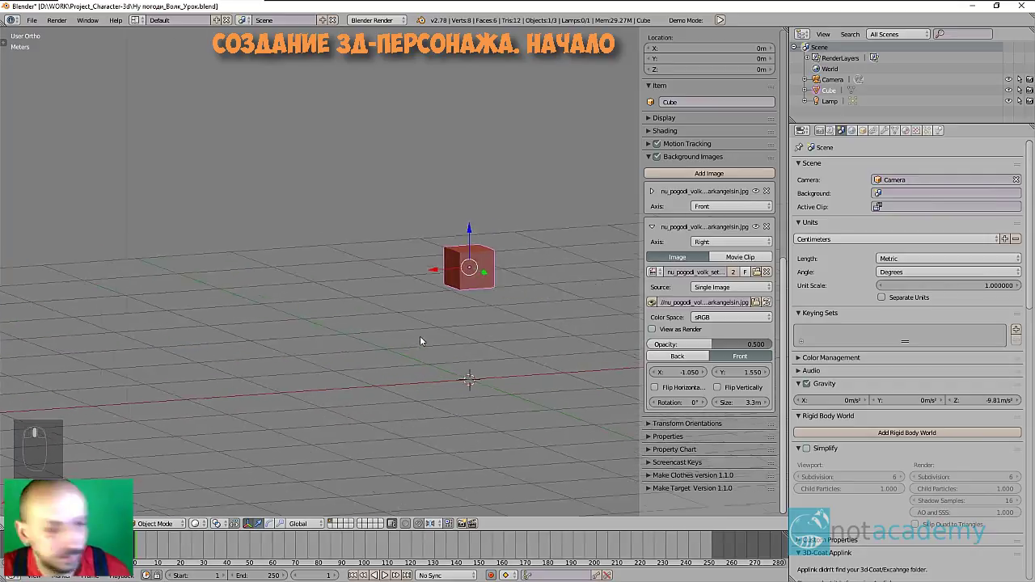
# - Return to Front Ortho and zoom in on both wolf sketches to check their alignment with the cube
pyautogui.press('KP_1')
pyautogui.scroll(3)
pyautogui.middleClick(430, 294)
pyautogui.middleClick(430, 294)
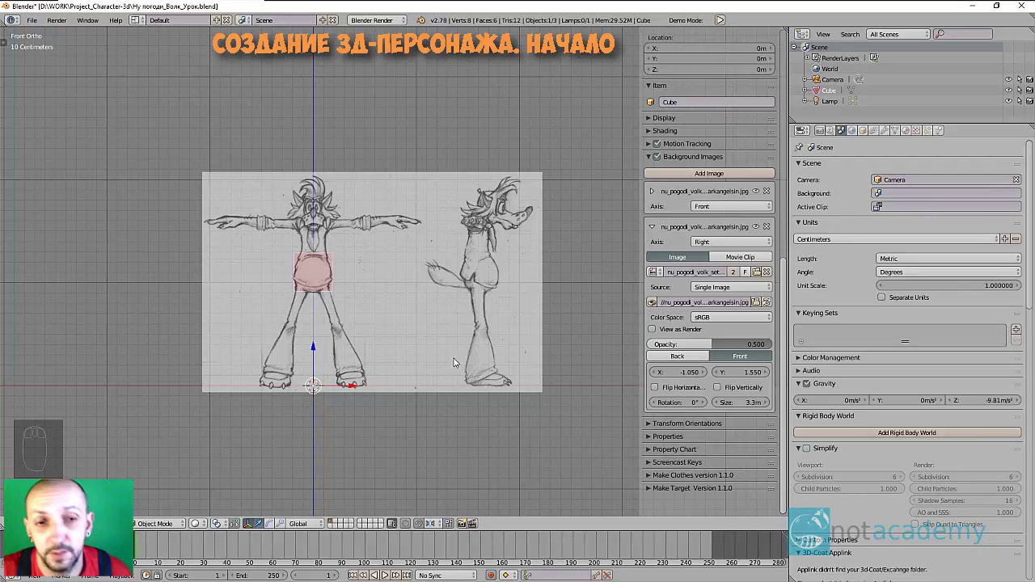
pyautogui.moveTo(445, 368); pyautogui.dragTo(487, 370)
pyautogui.press('KP_1')
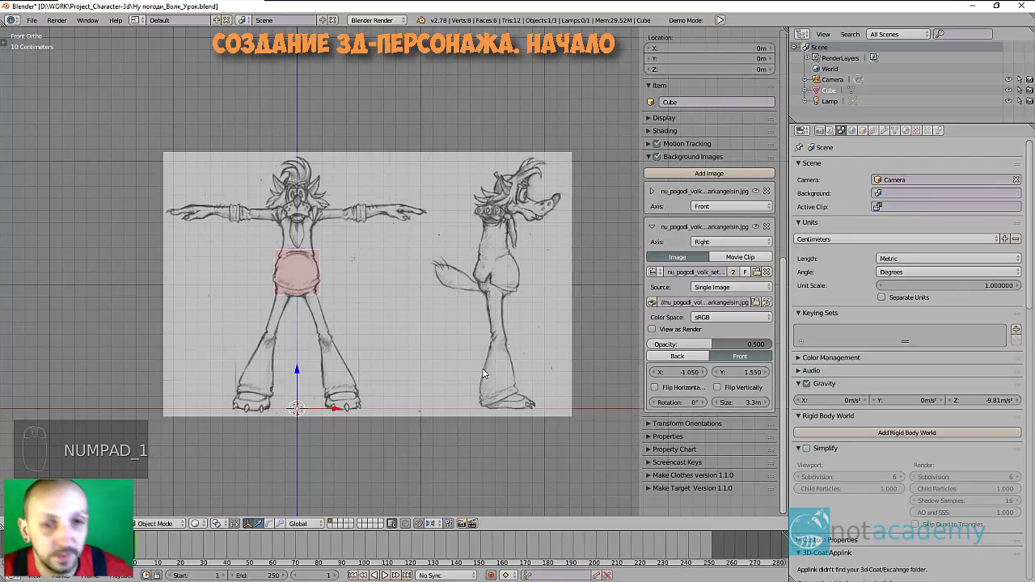
pyautogui.press('shift+s')
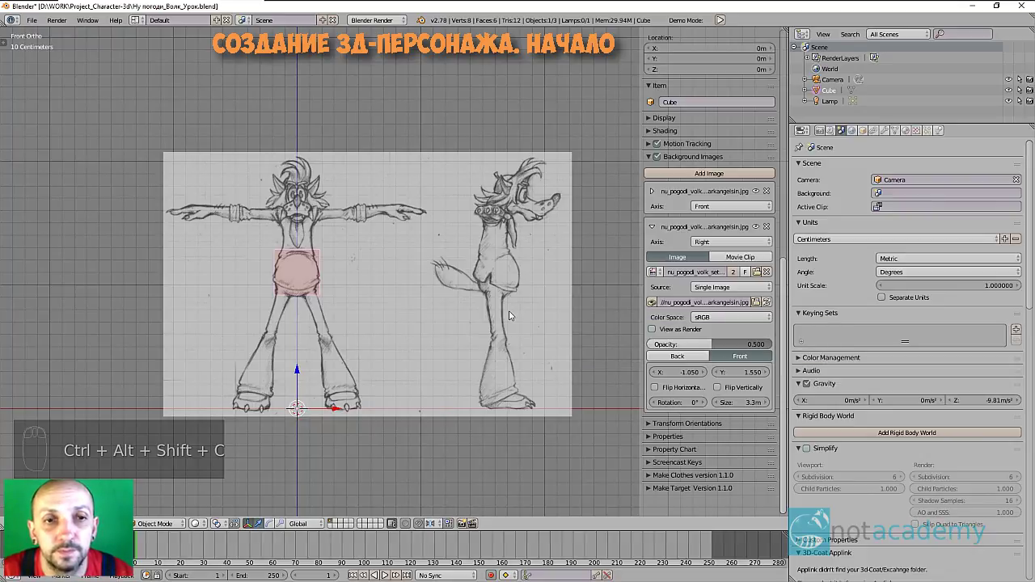
pyautogui.moveTo(506, 320); pyautogui.dragTo(526, 346)
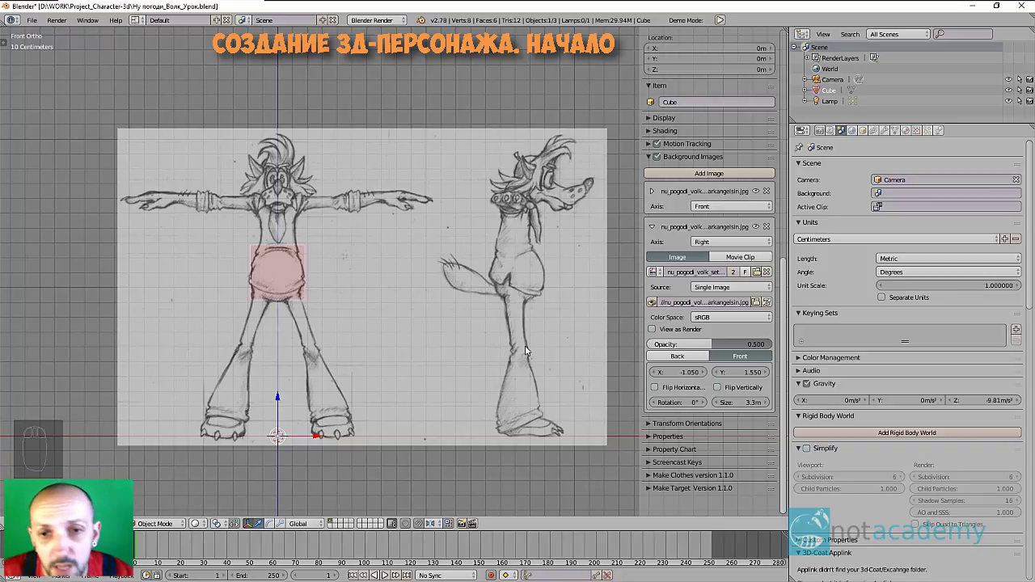